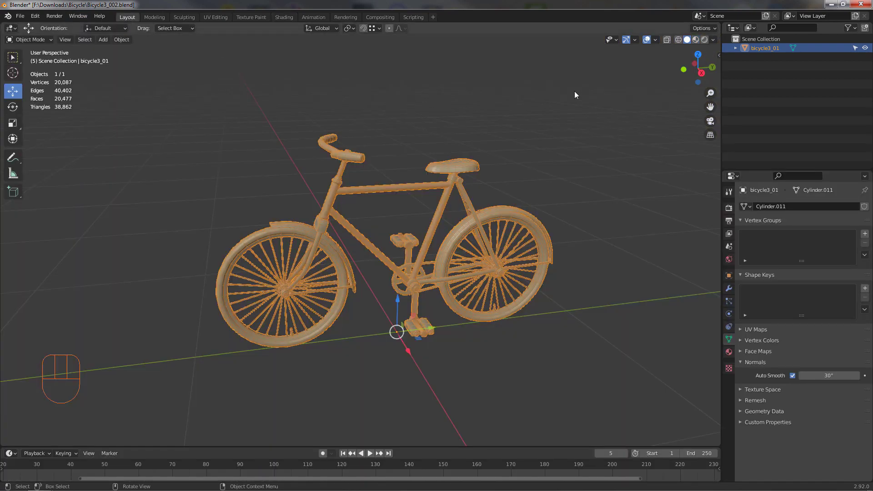
- Show the bicycle in Material Preview shading and inspect the red frame and tyres up close
click(693, 45)
drag(521, 232, 568, 206)
click(648, 41)
middle_click(491, 182)
drag(457, 240, 492, 217)
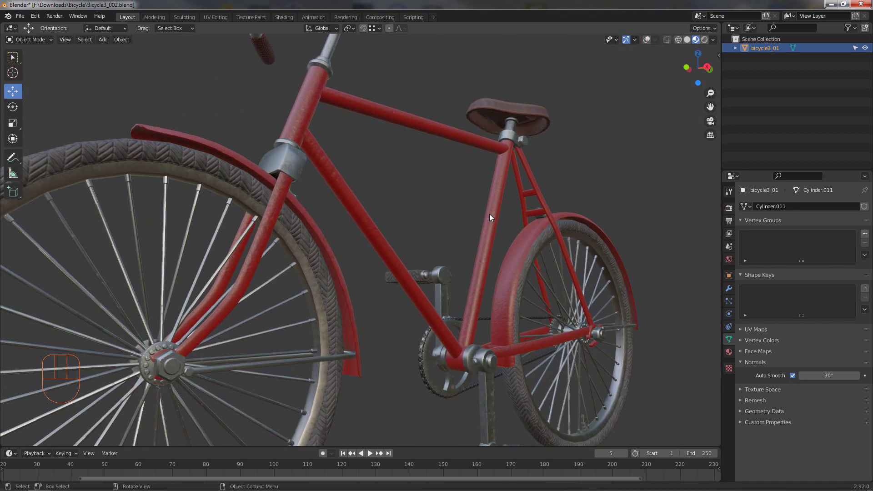
drag(497, 222, 482, 232)
middle_click(494, 242)
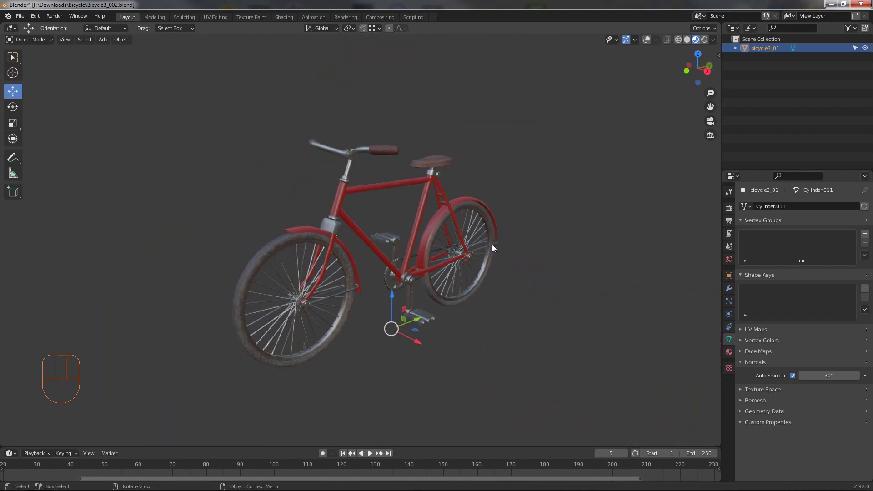
- Add a plane mesh under the bicycle and scale it well beyond the bike's footprint
drag(490, 252, 477, 259)
drag(496, 262, 477, 251)
drag(109, 40, 198, 53)
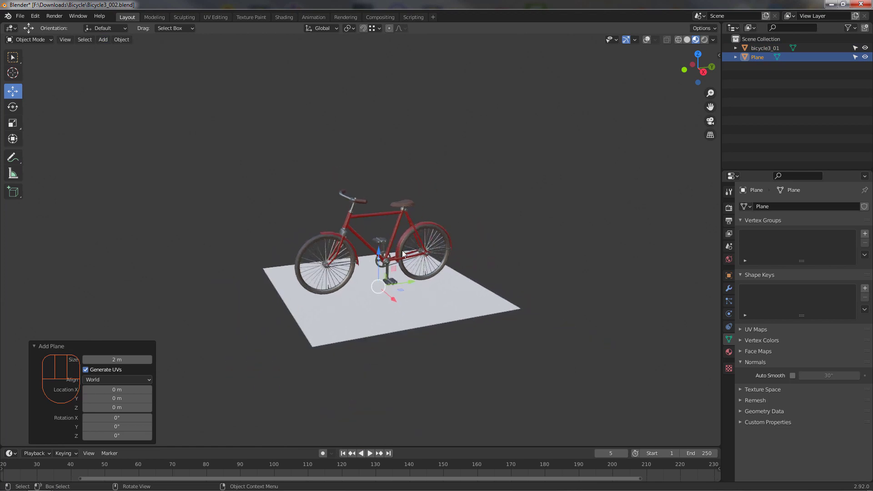
drag(431, 261, 407, 266)
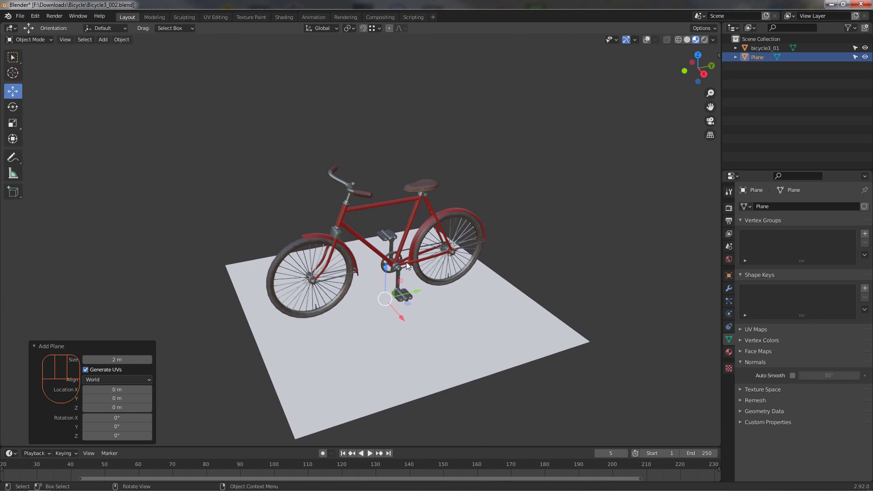
middle_click(377, 256)
middle_click(375, 254)
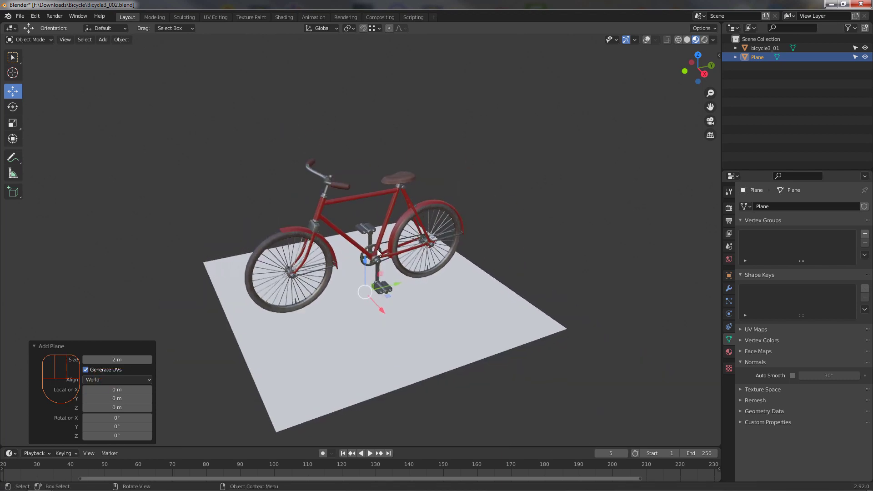
middle_click(392, 252)
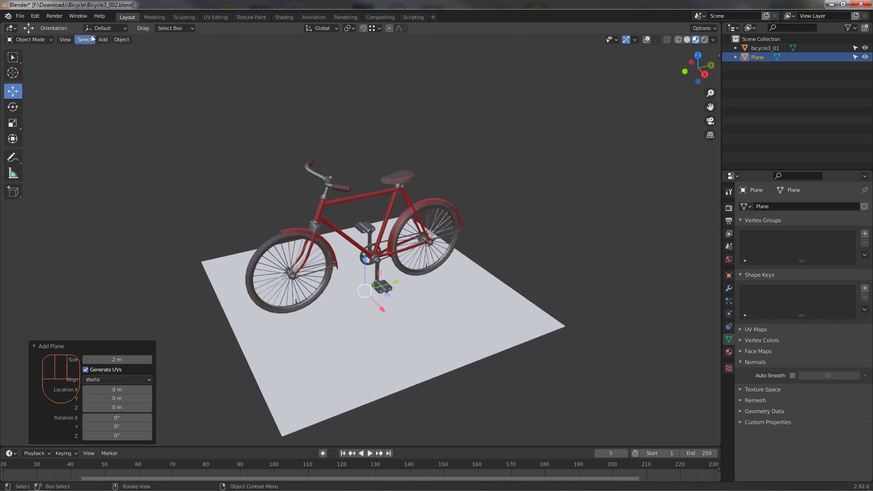
- Add a camera aligned to the current view with a 59 mm focal length, framing the bicycle
drag(107, 44, 126, 186)
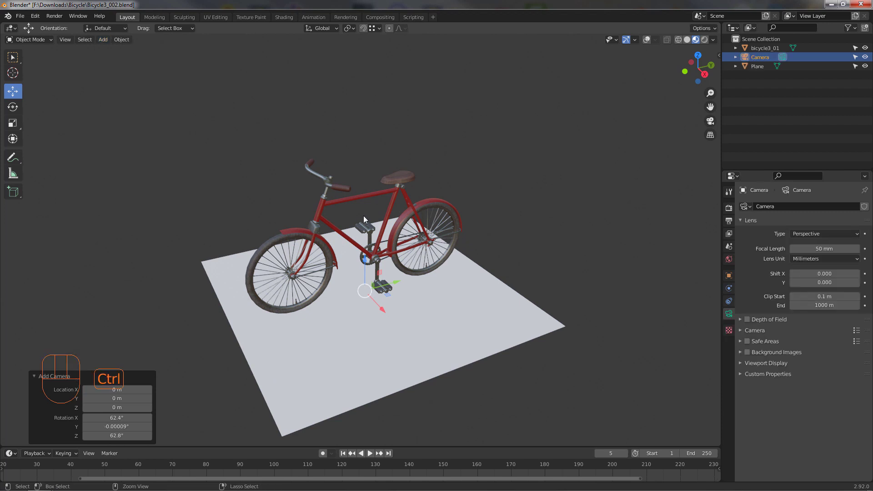
key(ctrl+alt+KP_0)
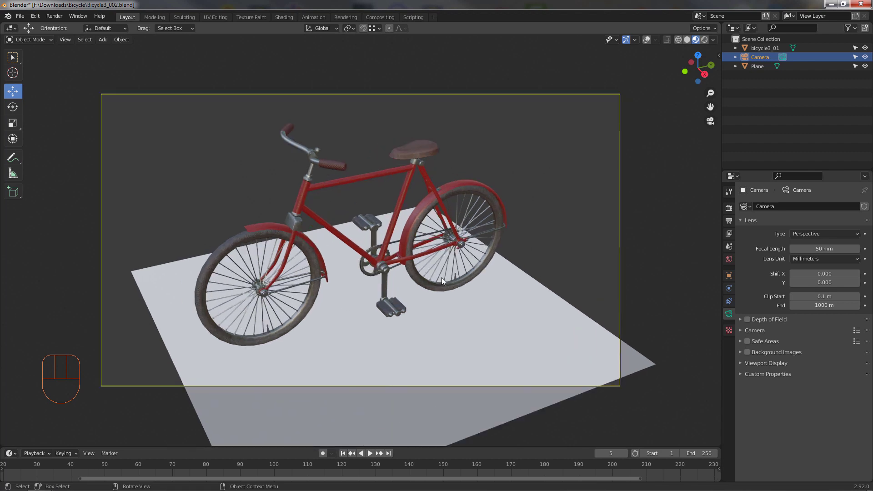
key(g)
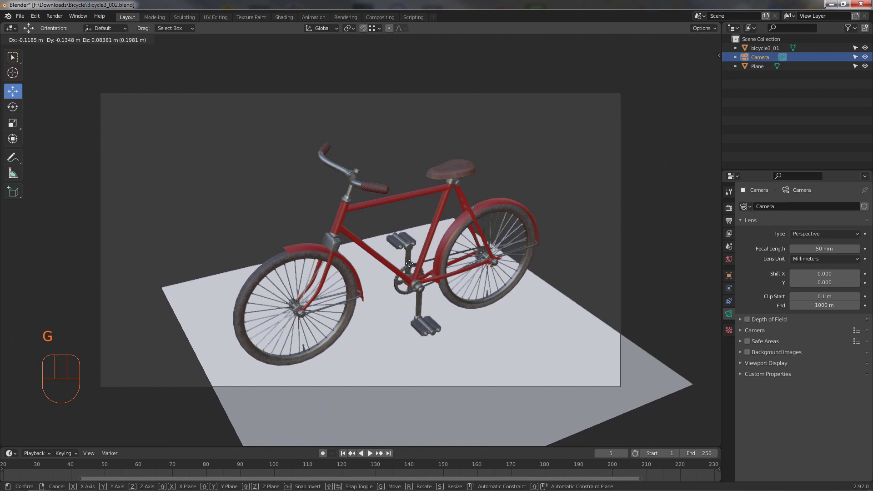
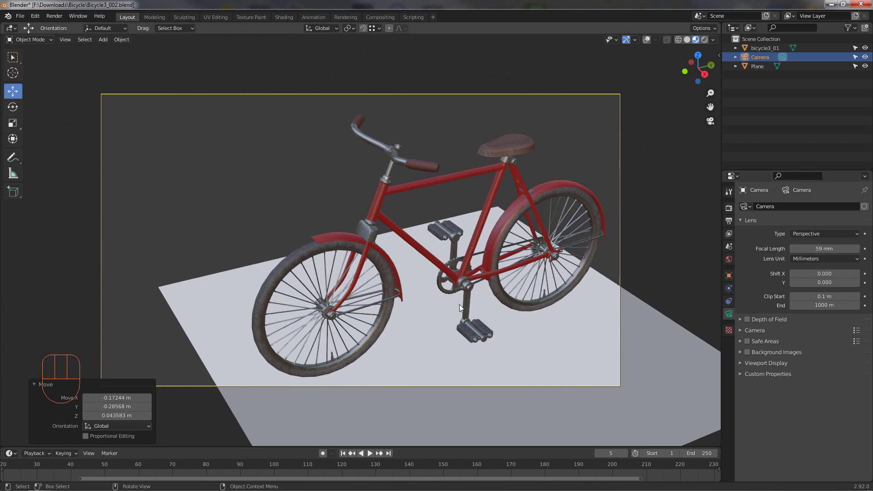
key(g)
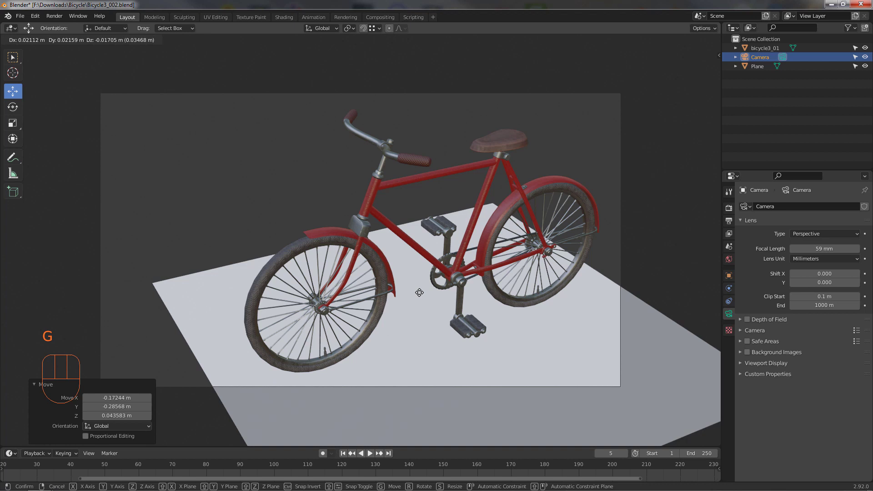
- Give the ground plane a dark green base colour and scale it to fill the camera frame
click(419, 380)
click(731, 356)
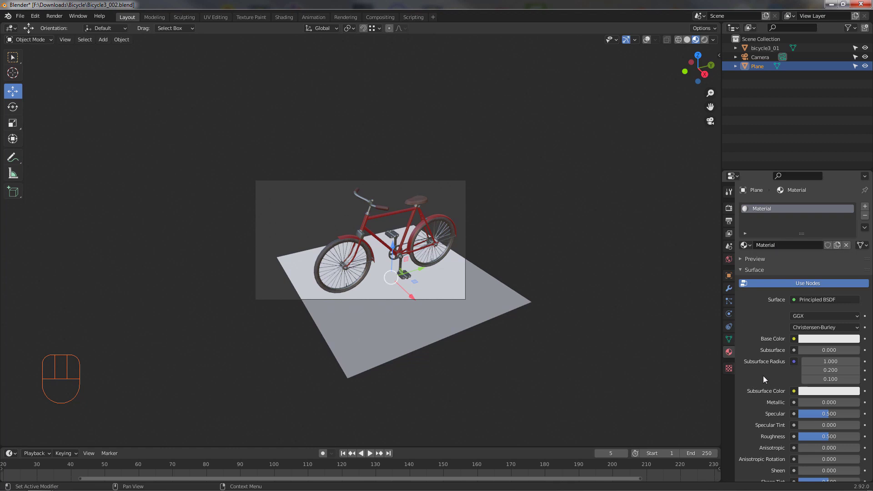
click(814, 342)
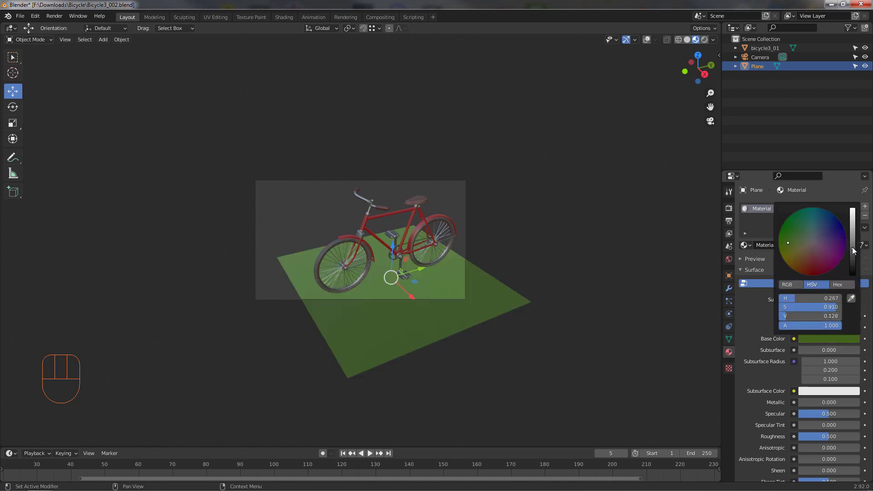
key(s)
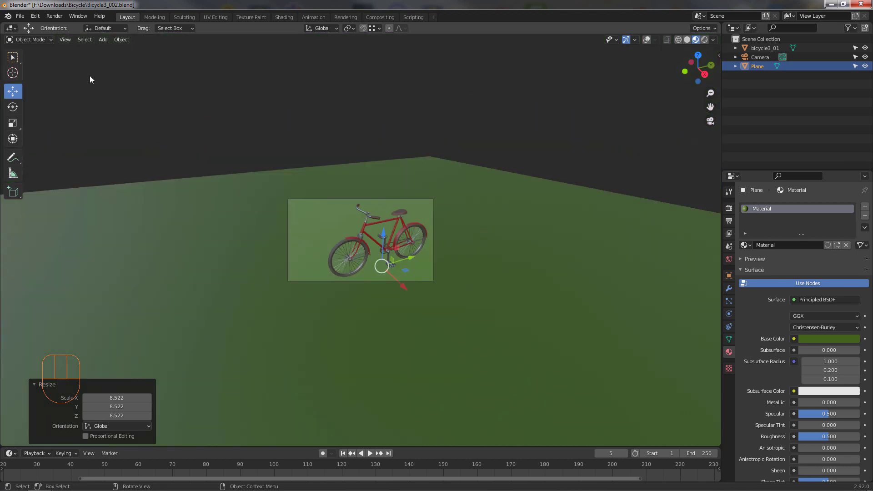
- Add an area light and place it up and left of the bicycle
drag(101, 42, 206, 195)
drag(494, 333, 413, 318)
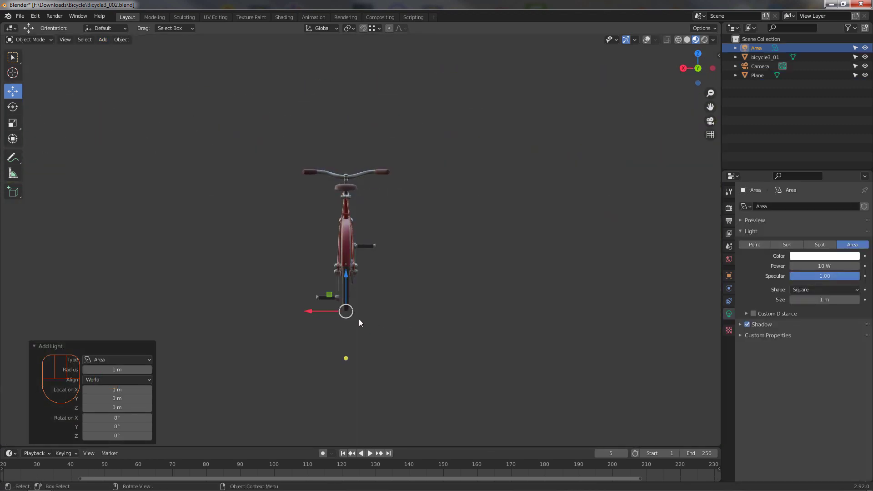
key(g)
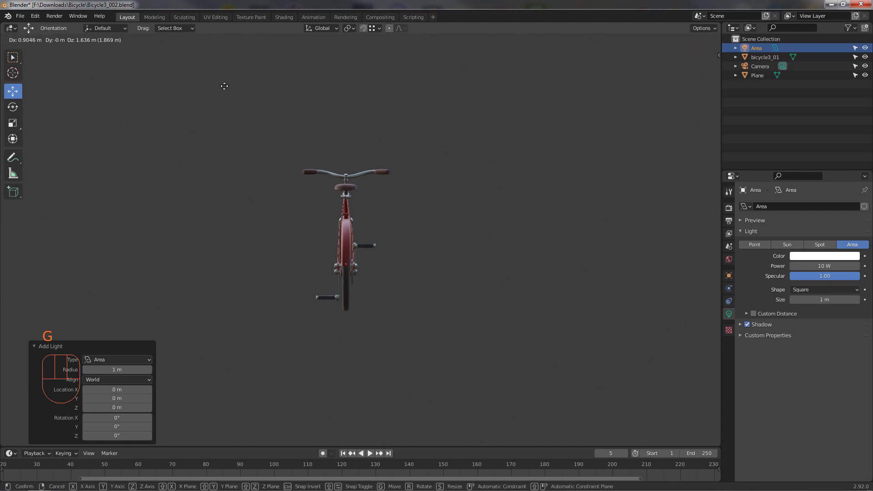
click(650, 40)
click(704, 43)
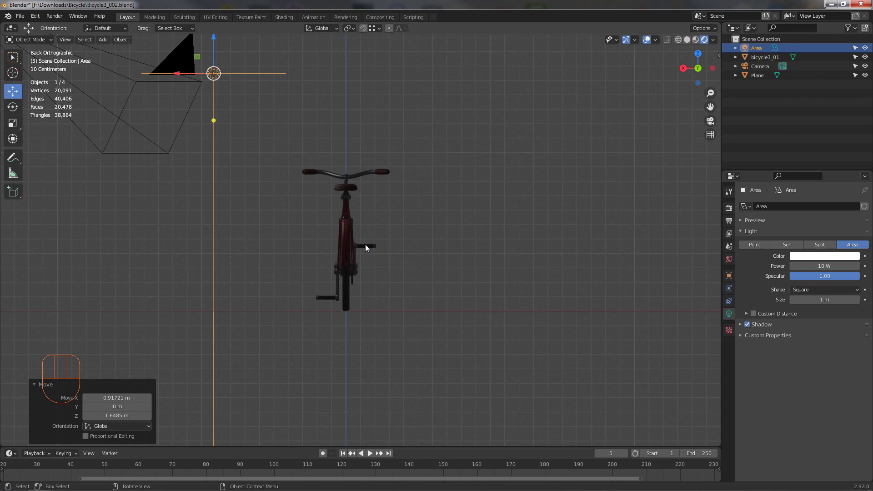
- Rotate the light toward the bicycle and set it to 500 W with a warm yellowish colour
drag(292, 185, 411, 234)
drag(249, 81, 186, 102)
key(r)
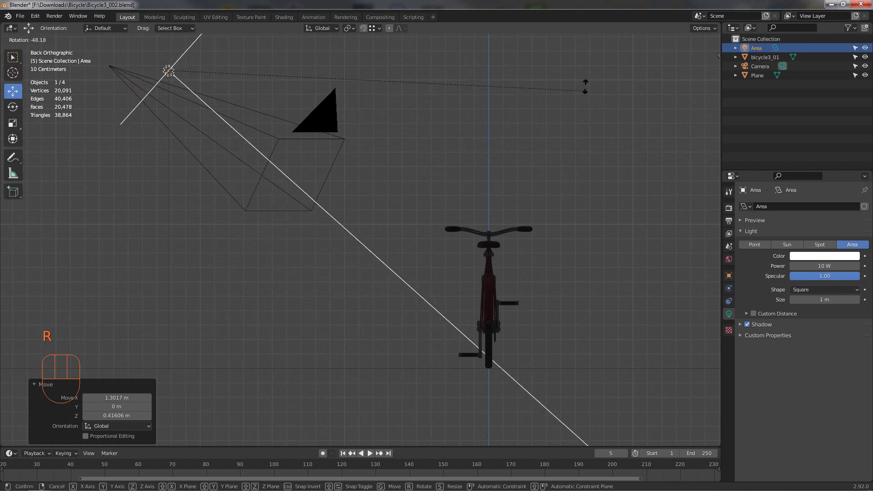
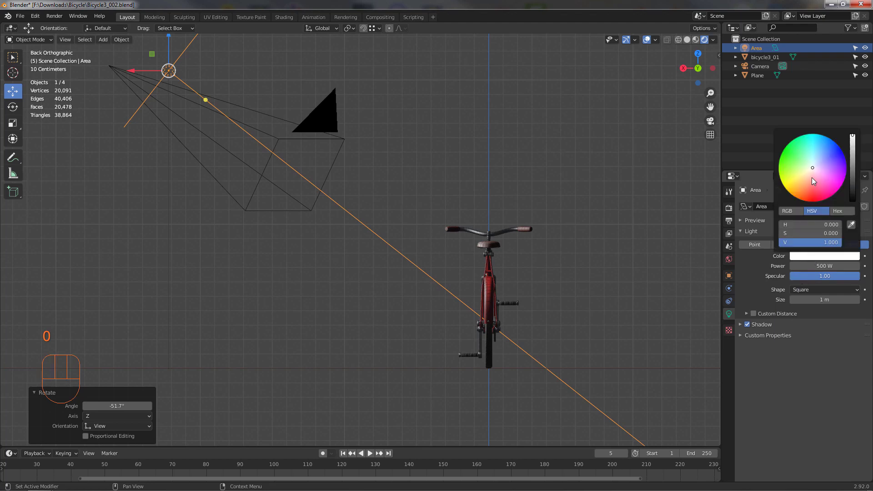
drag(608, 276, 609, 290)
drag(608, 299, 637, 284)
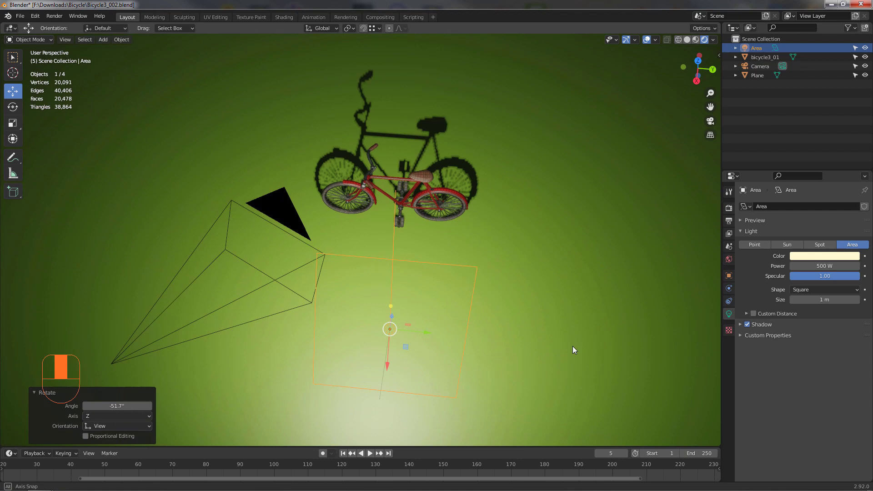